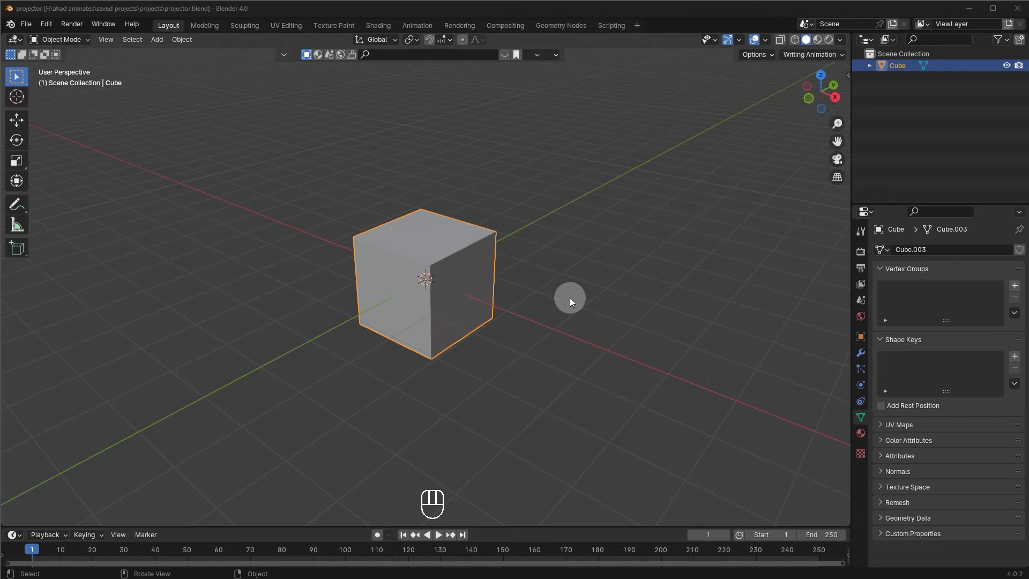
Delete the default cube and bring up the Add menu for a new mesh plane
key(a)
key(x)
key(shift+a)
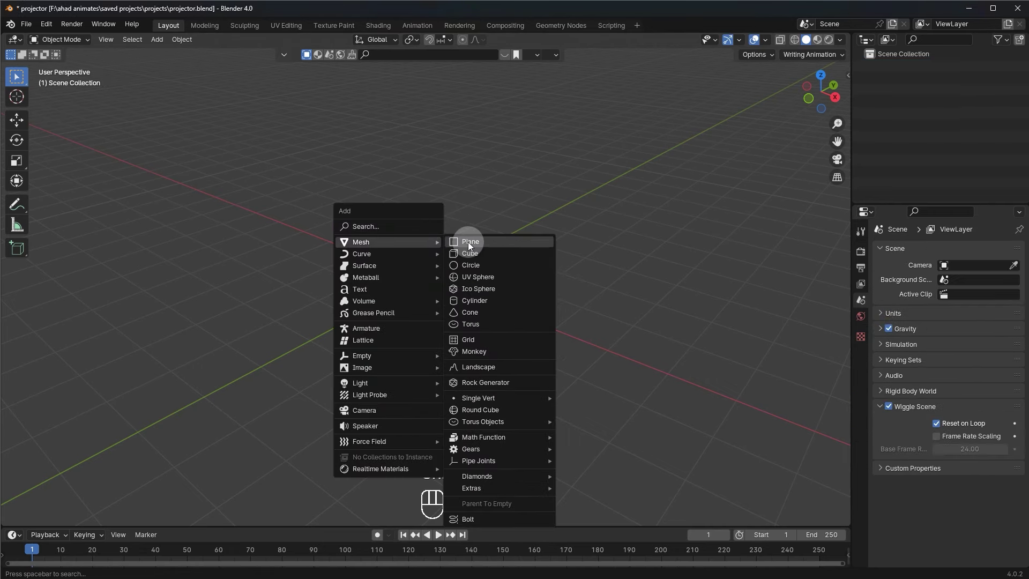
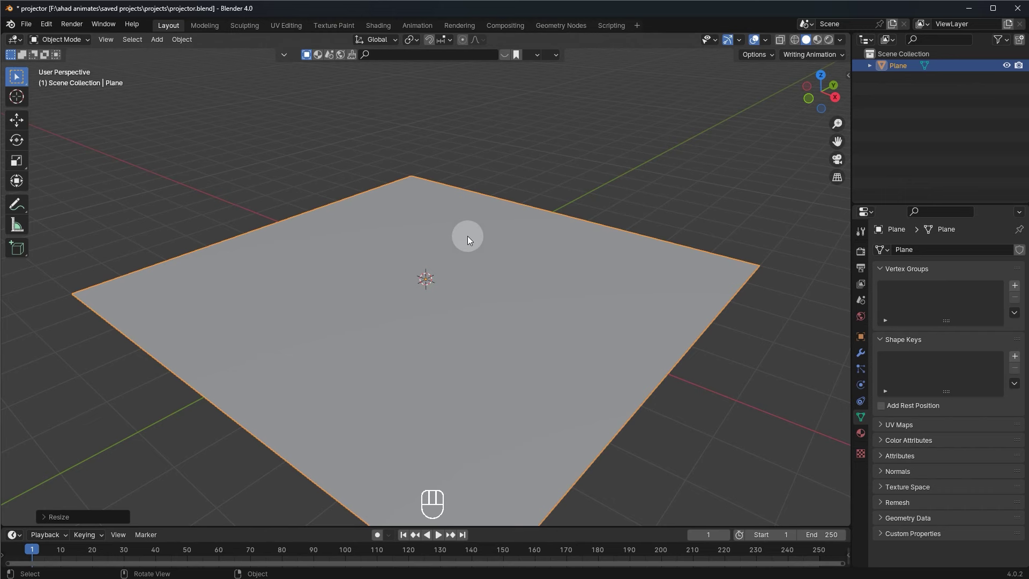
Enter Edit Mode on the plane and switch to edge selection for the back edge
key(Tab)
key(Tab)
click(465, 265)
key(Tab)
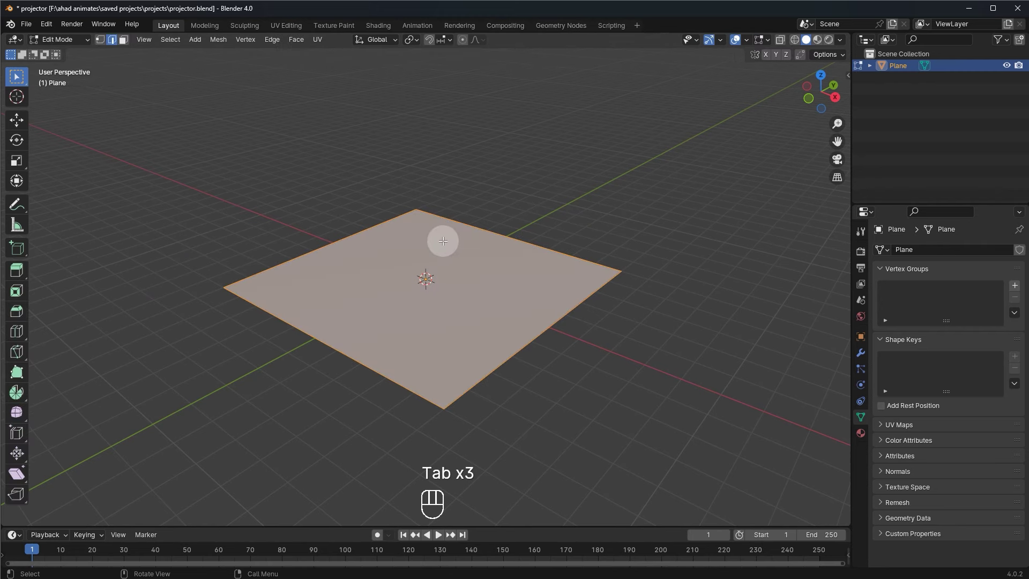
key(2)
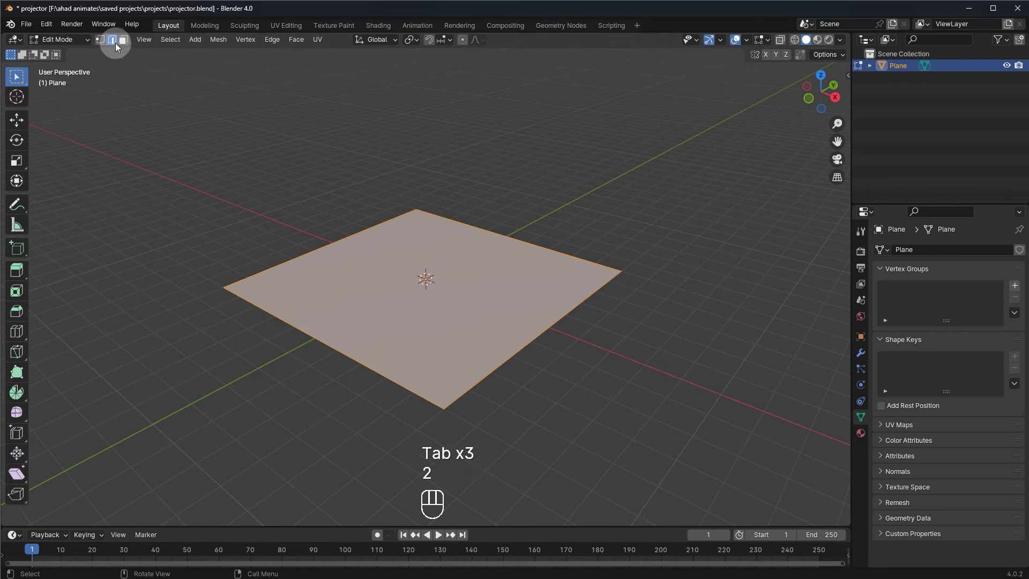
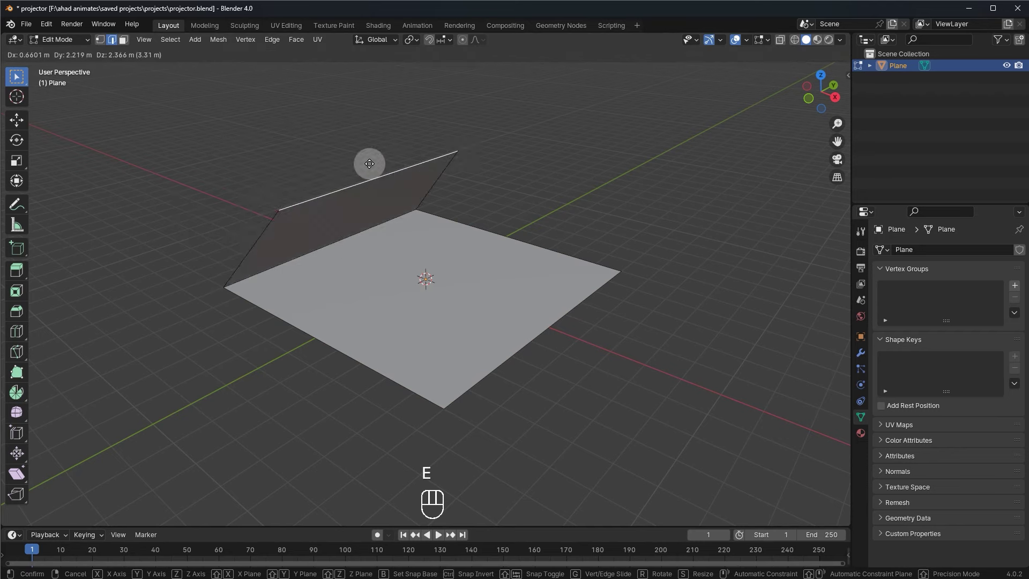
Extrude the back edge straight up along Z into a wall and return to Object Mode
key(z)
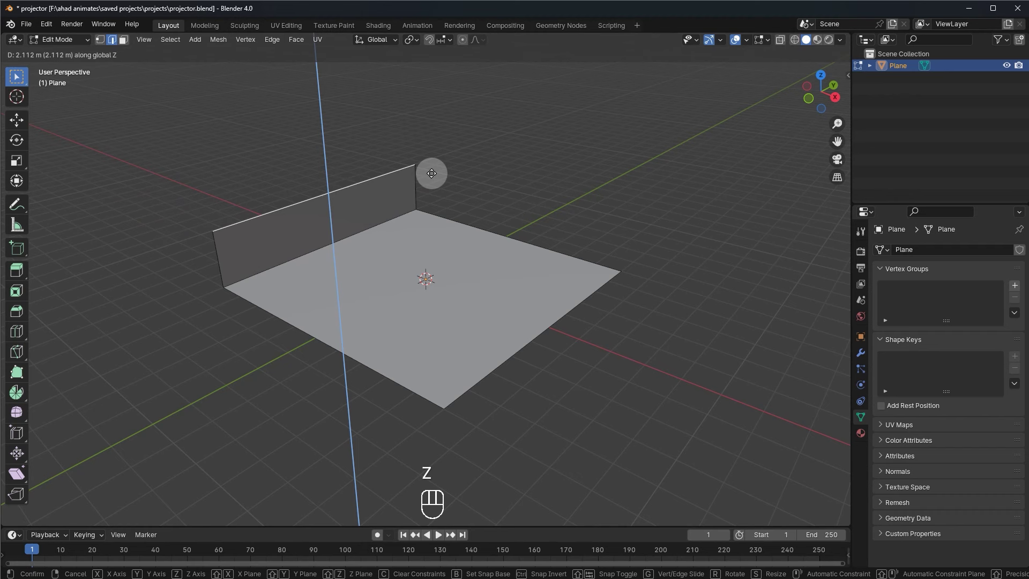
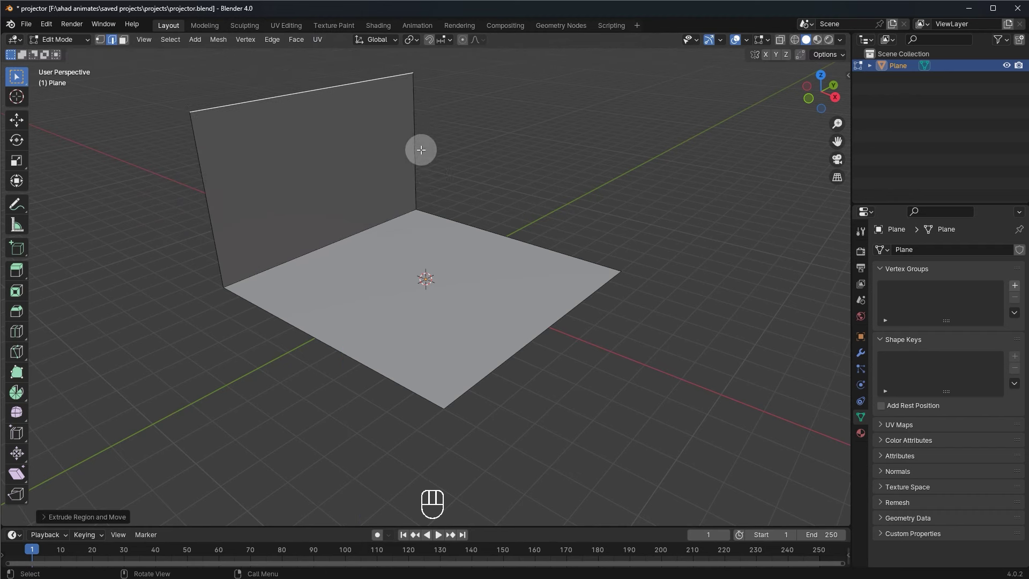
key(Tab)
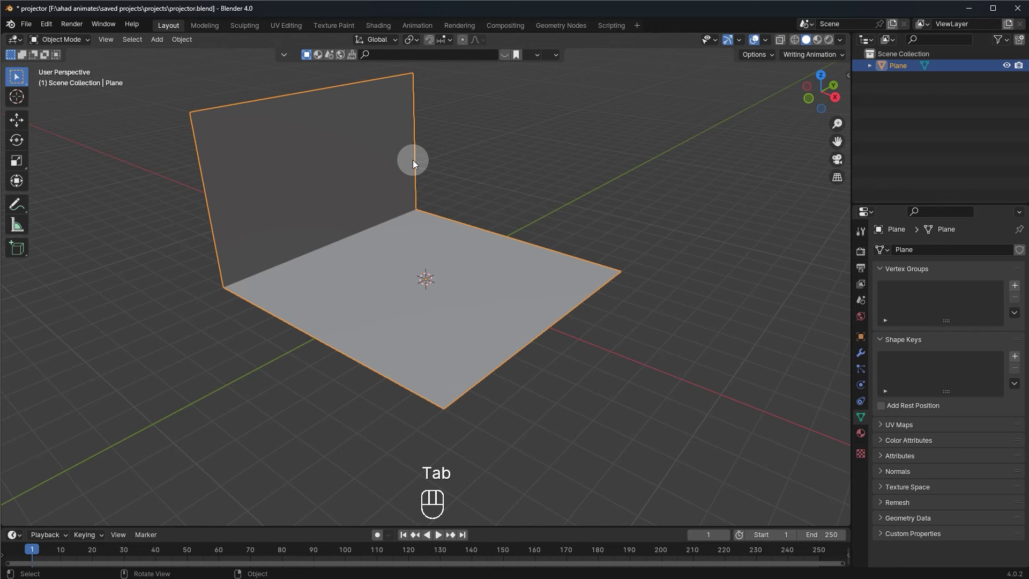
Bring up the Apply transforms list (Ctrl+A) for the L-shaped backdrop
key(ctrl+a)
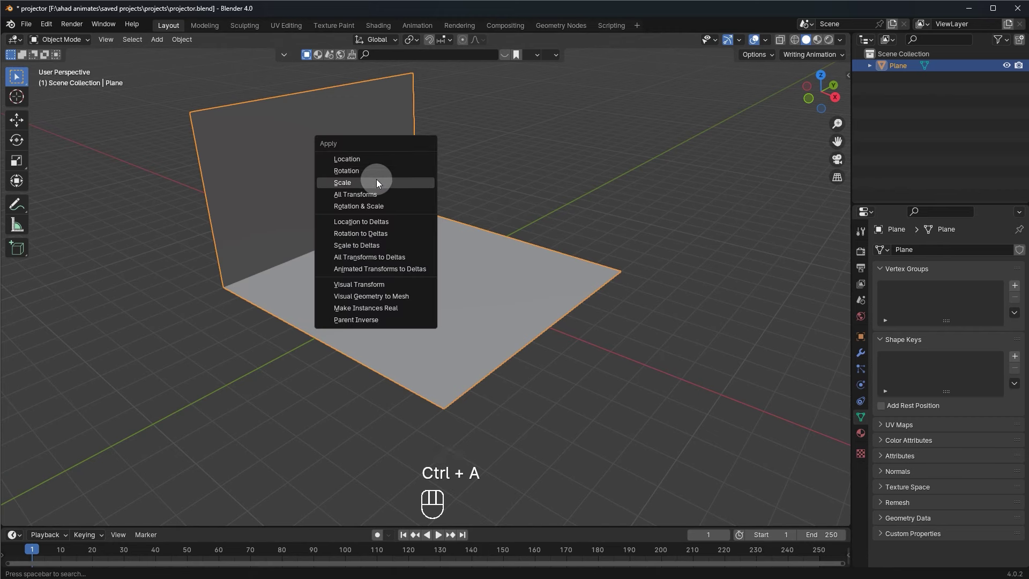
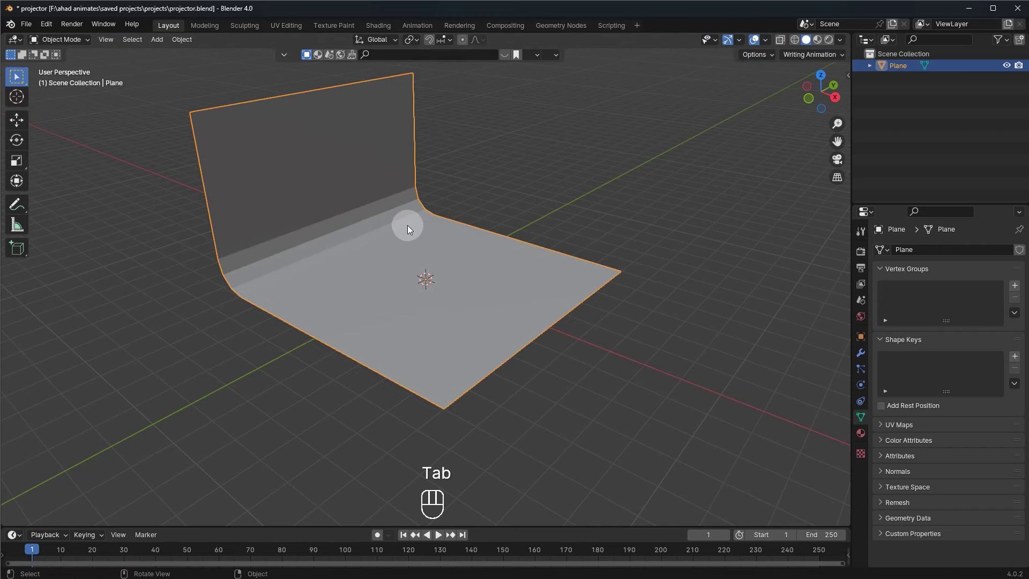
Shade the backdrop smooth from its context menu and orbit around to check the curve
right_click(410, 224)
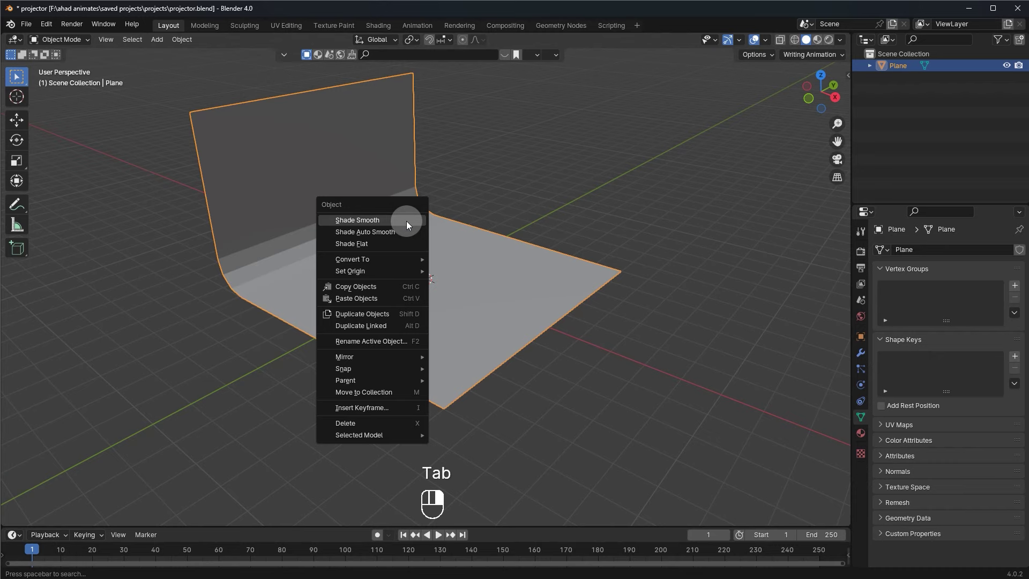
drag(433, 229, 389, 212)
drag(396, 212, 435, 231)
drag(439, 238, 415, 238)
drag(447, 228, 479, 223)
drag(494, 235, 478, 225)
drag(600, 187, 586, 185)
drag(589, 181, 626, 174)
drag(529, 186, 563, 176)
middle_click(521, 188)
middle_click(484, 189)
key(shift+a)
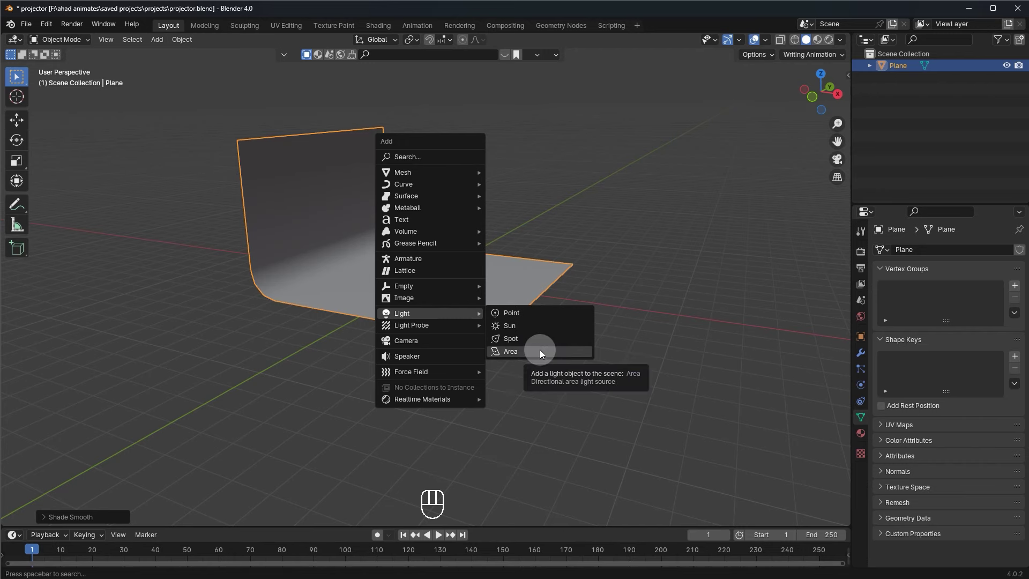
Place the area light, rotate it 90° about Y and shift it along X above the backdrop
key(g)
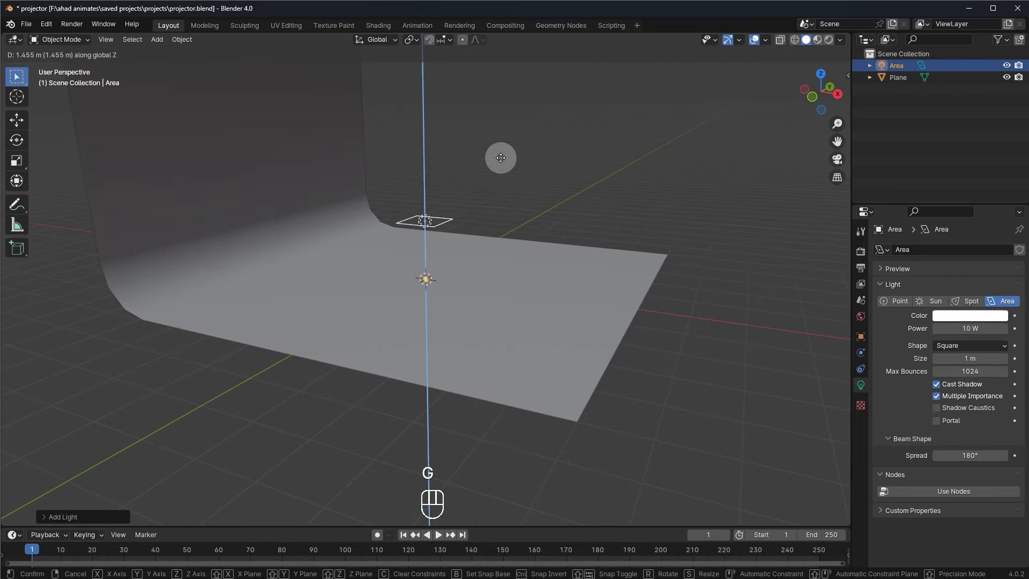
key(r)
middle_click(490, 199)
key(r)
key(r)
key(y)
key(9)
key(0)
key(g)
key(x)
Scale the area light up so it covers the backdrop
drag(584, 273, 540, 223)
drag(514, 220, 497, 211)
key(s)
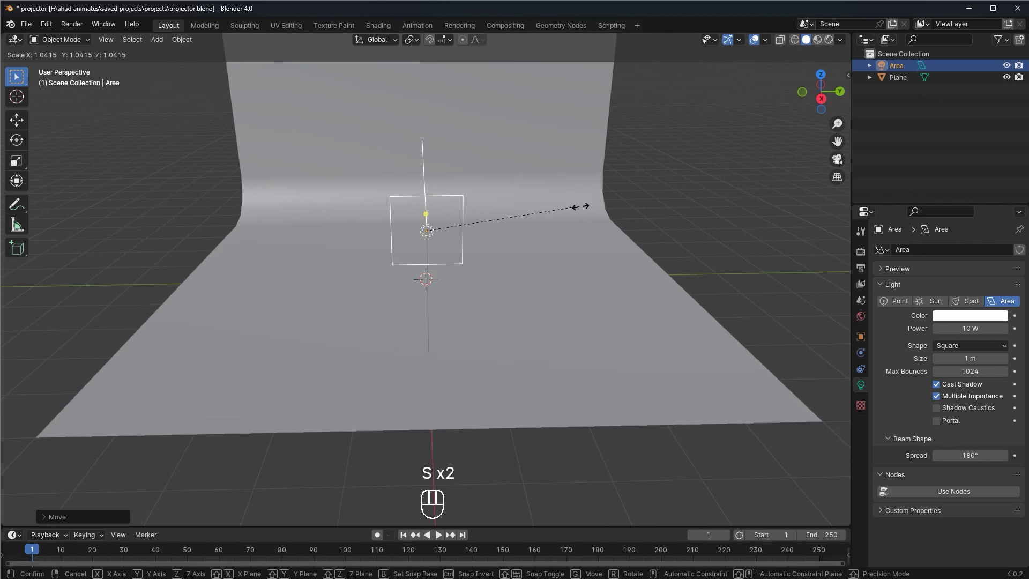